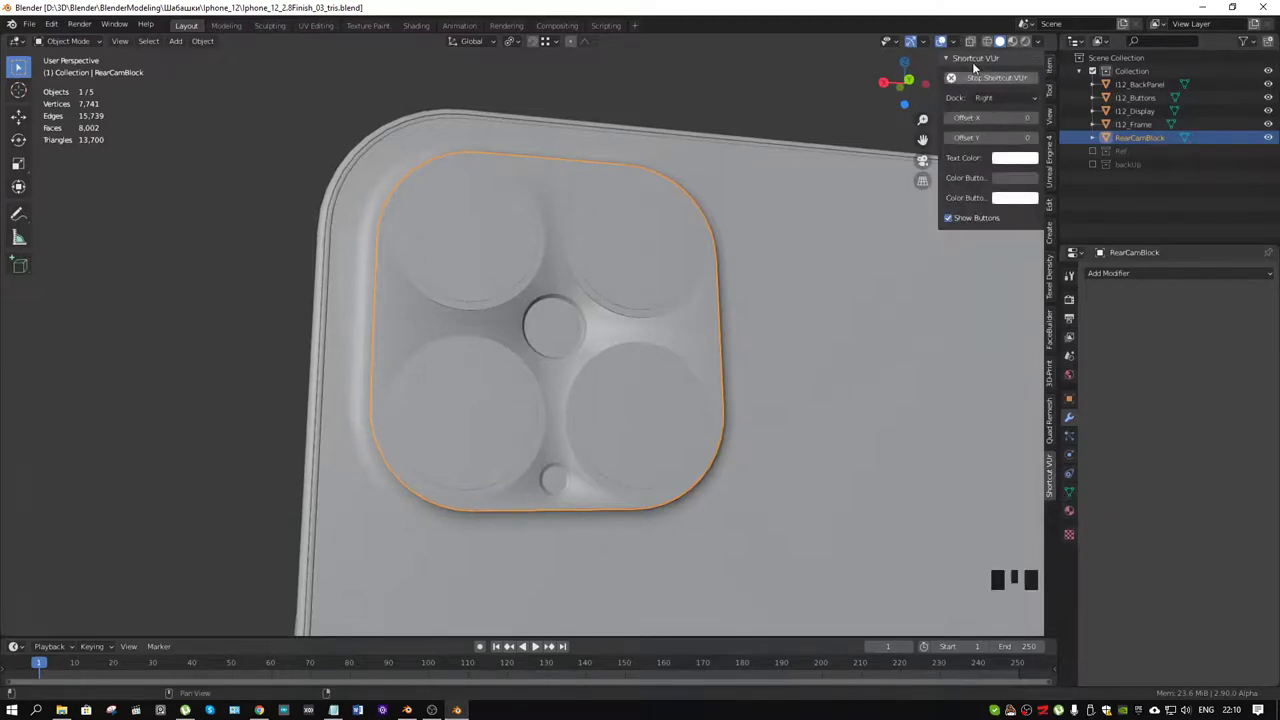
Orbit and zoom around the camera block to inspect its shading before adding modifiers
left_click_drag(972, 64, 1078, 501)
scroll("down", 3)
left_click_drag(1196, 607, 816, 356)
left_click_drag(816, 356, 729, 385)
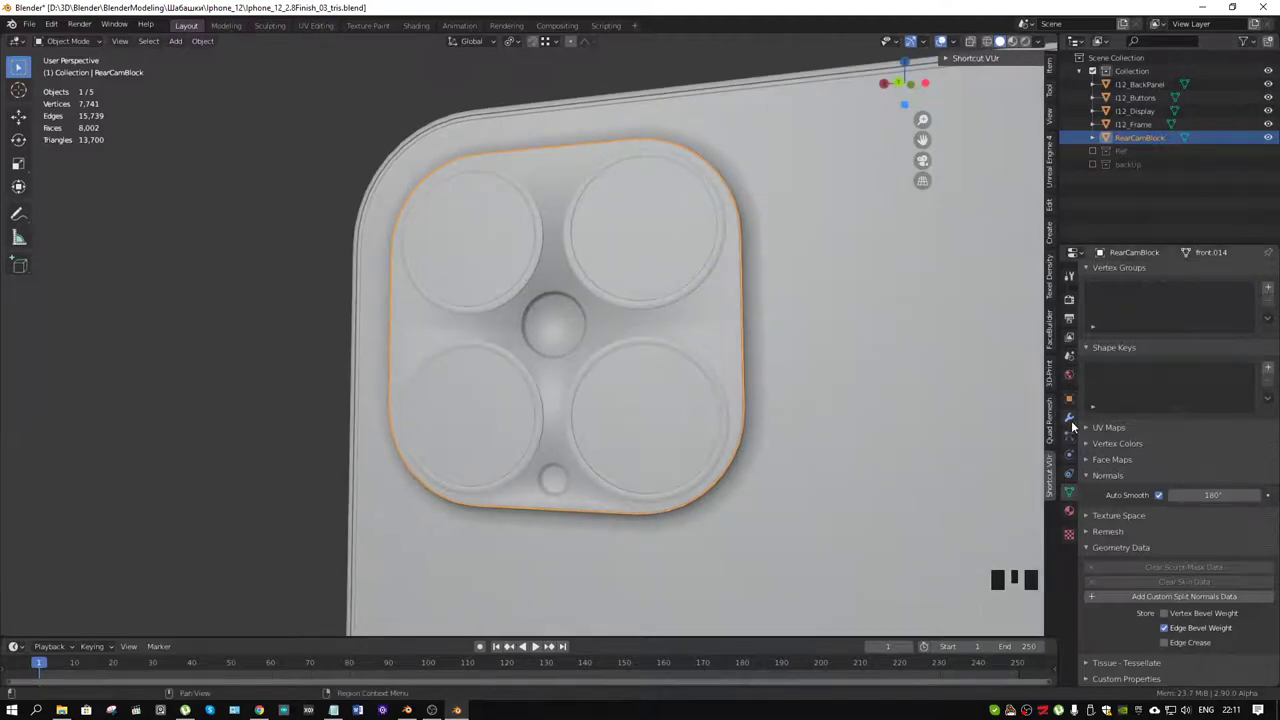
Add a Weighted Normal modifier to RearCamBlock with default face-area weighting
left_click(1082, 427)
left_click_drag(1142, 281, 935, 355)
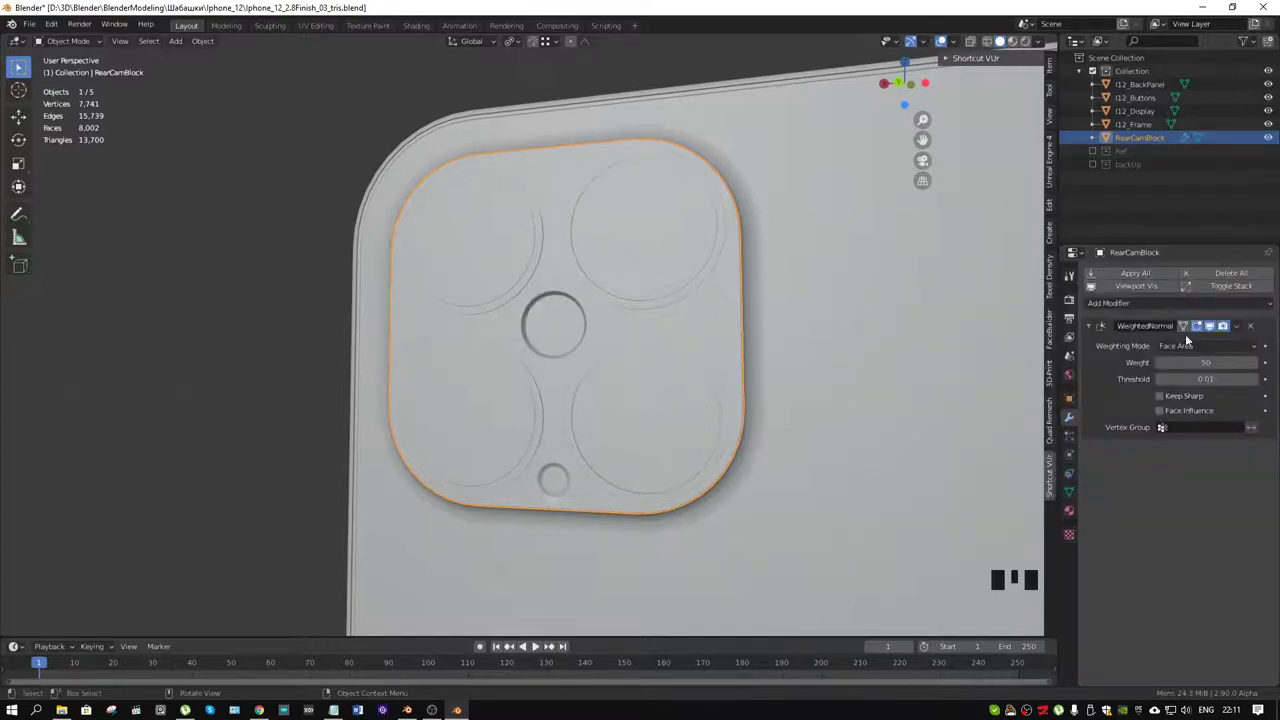
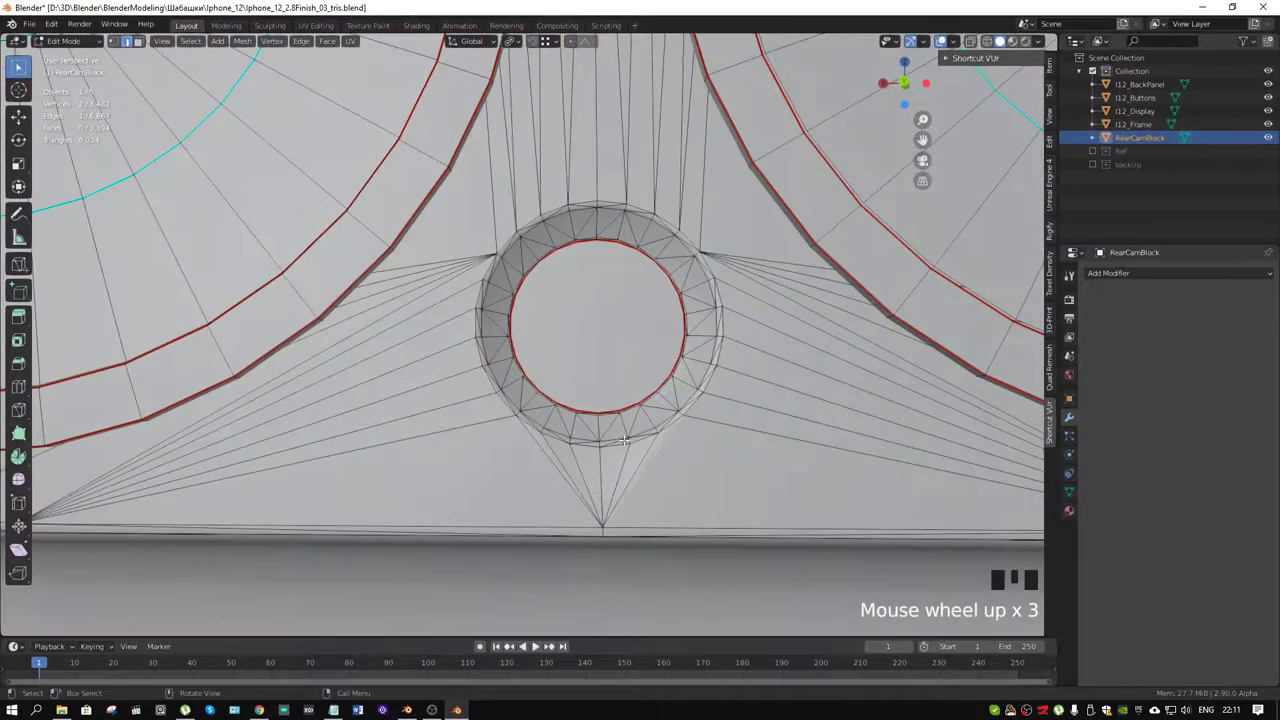
Switch Edit Mode to vertex selection for working around the flash hole
key("1")
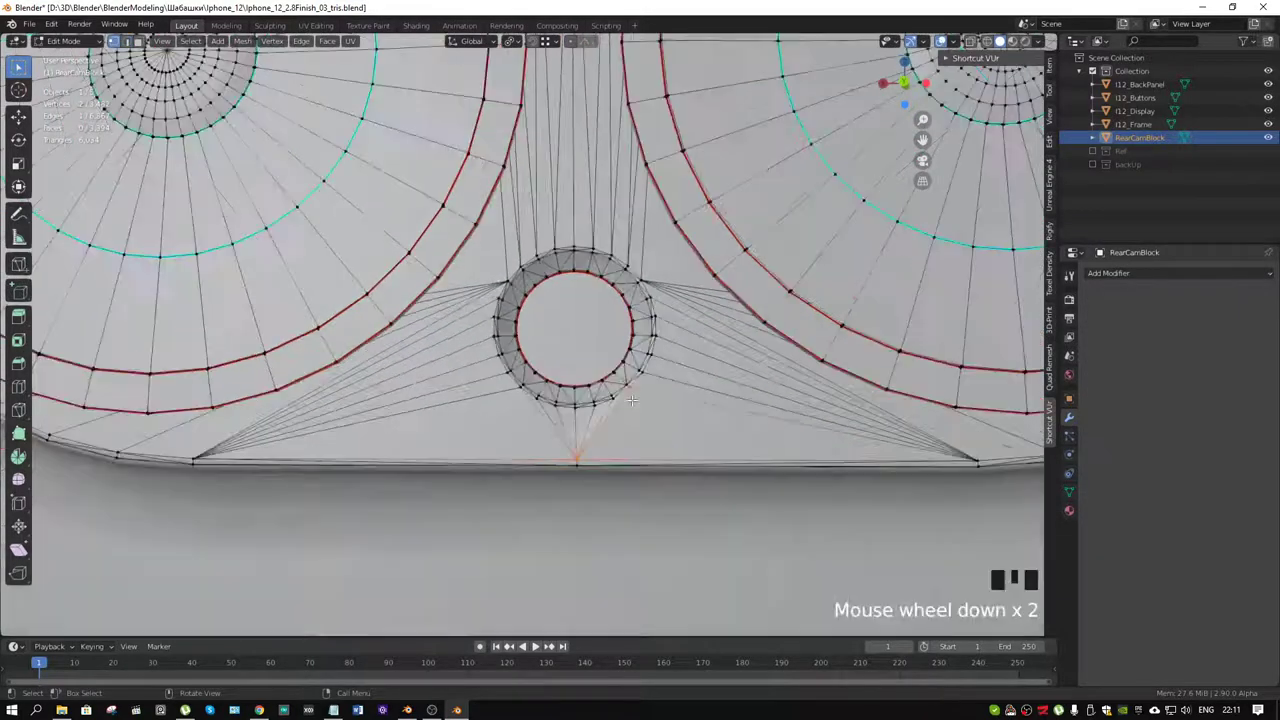
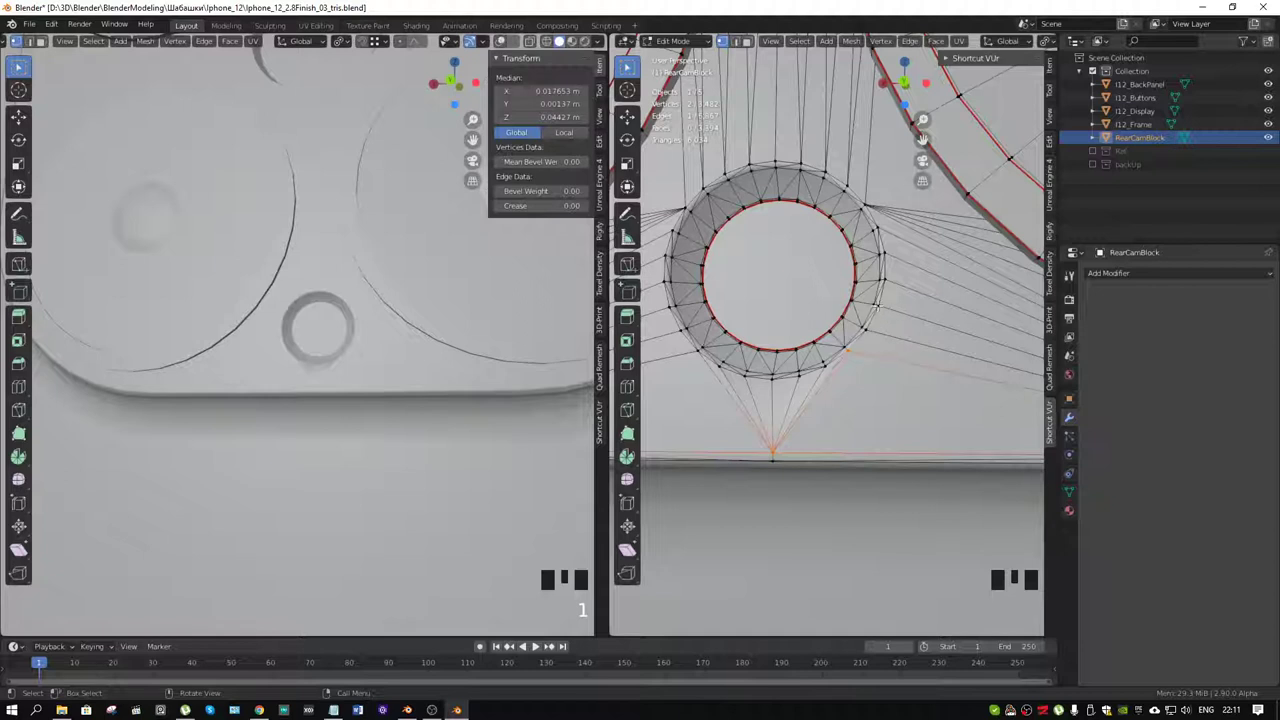
Select a vertex beside the flash hole and bring up the normals operations for it
left_click(874, 216)
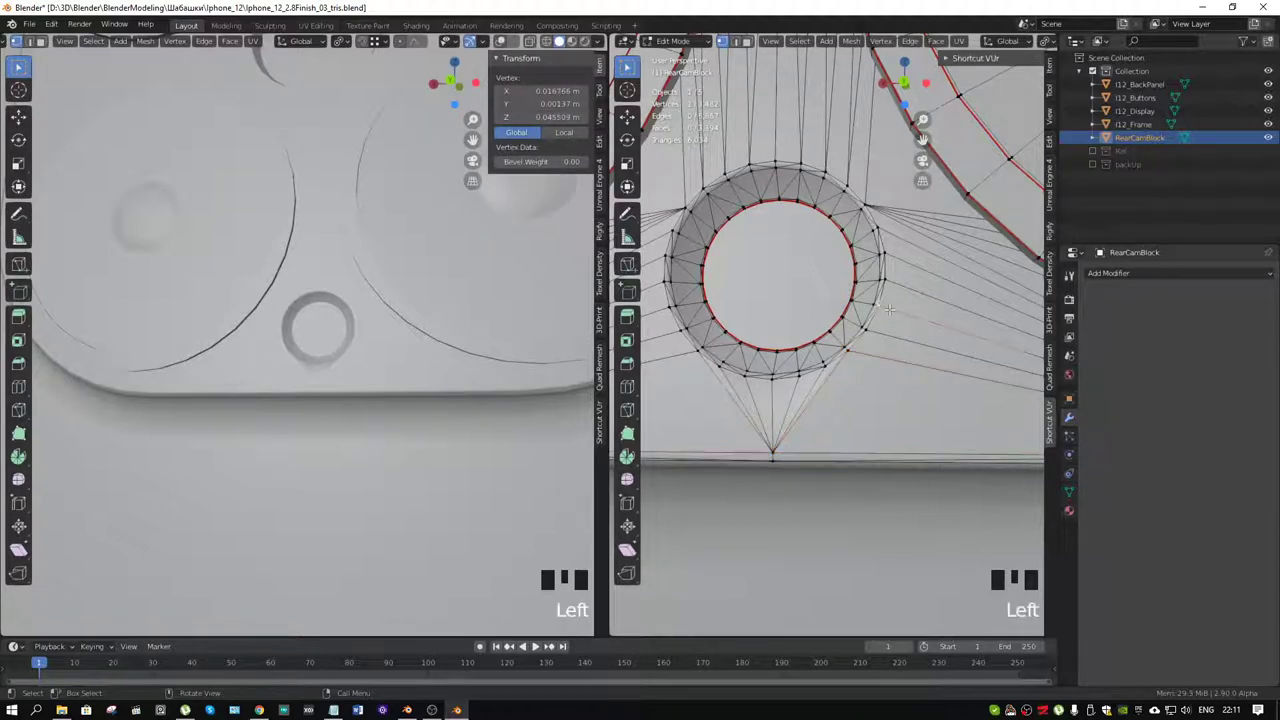
key("alt+n")
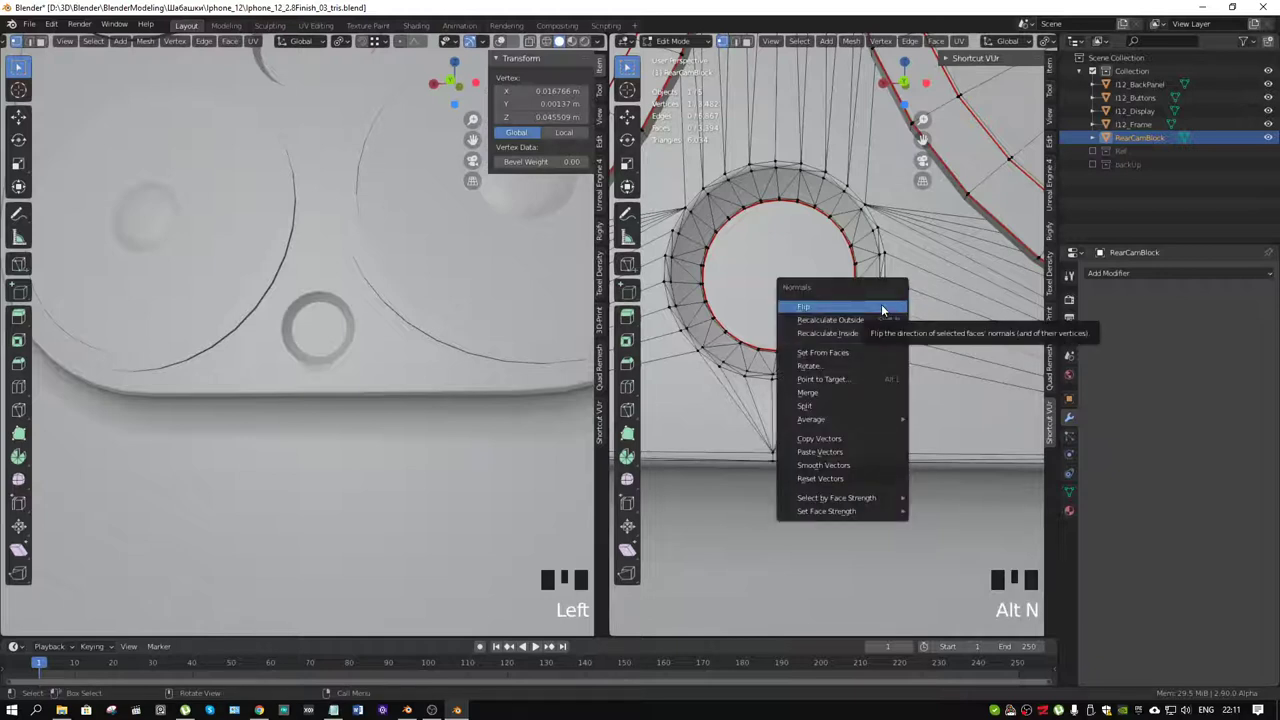
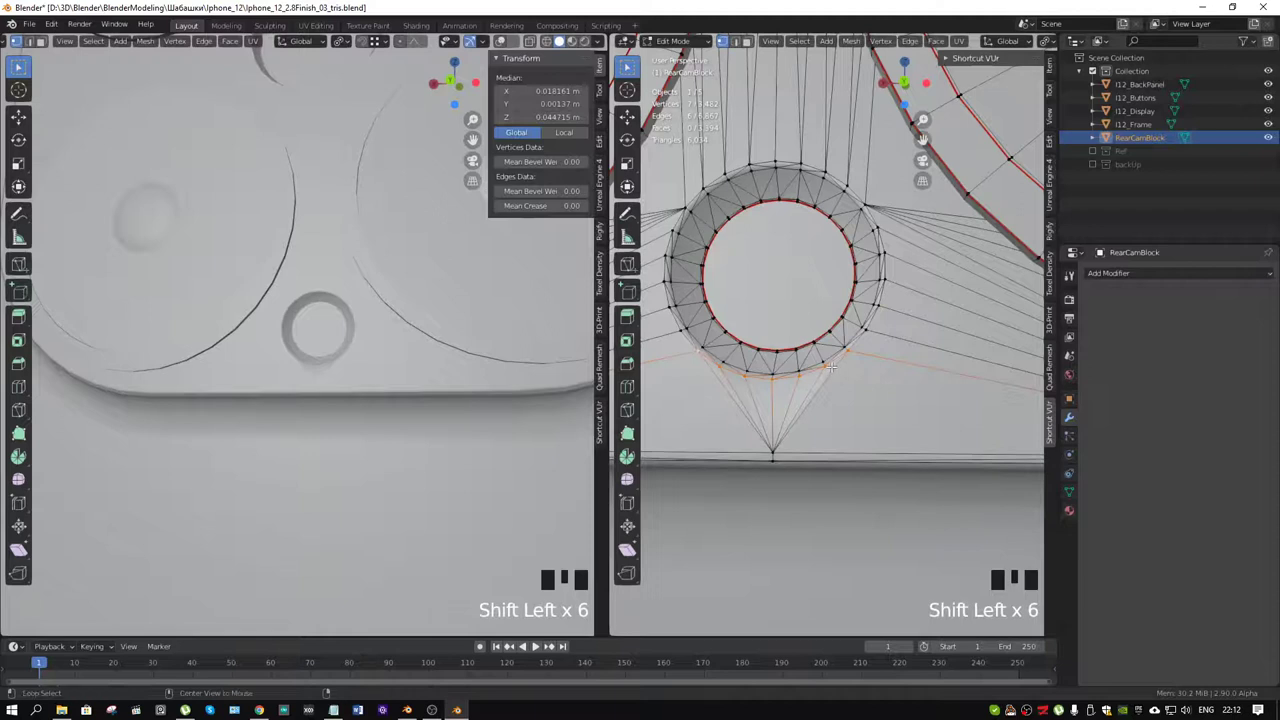
Paste the copied normal vector onto the selected edge ring below the flash hole
key("alt+n")
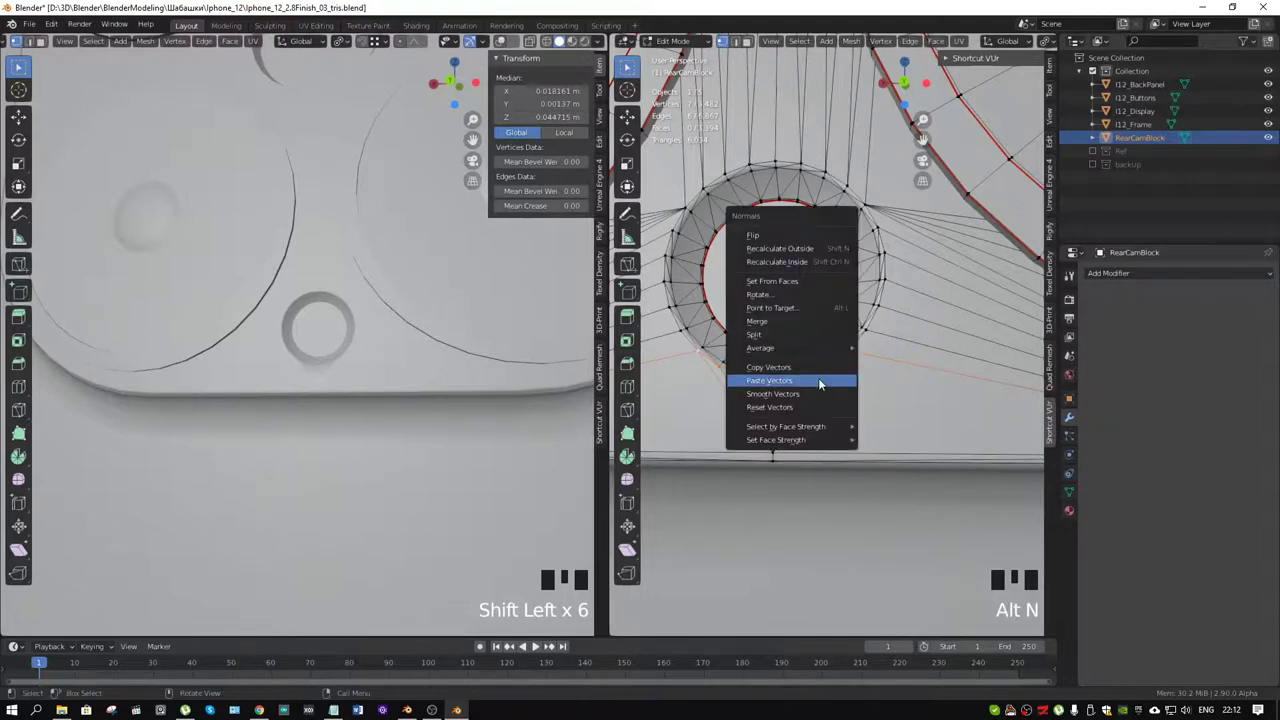
key("alt+n")
Switch over to the OBS screen-recorder window and adjust its view
key("ctrl+Tab")
key("ctrl+Tab")
scroll("up", 3)
left_click_drag(339, 366, 376, 355)
scroll("down", 3)
left_click_drag(351, 299, 540, 646)
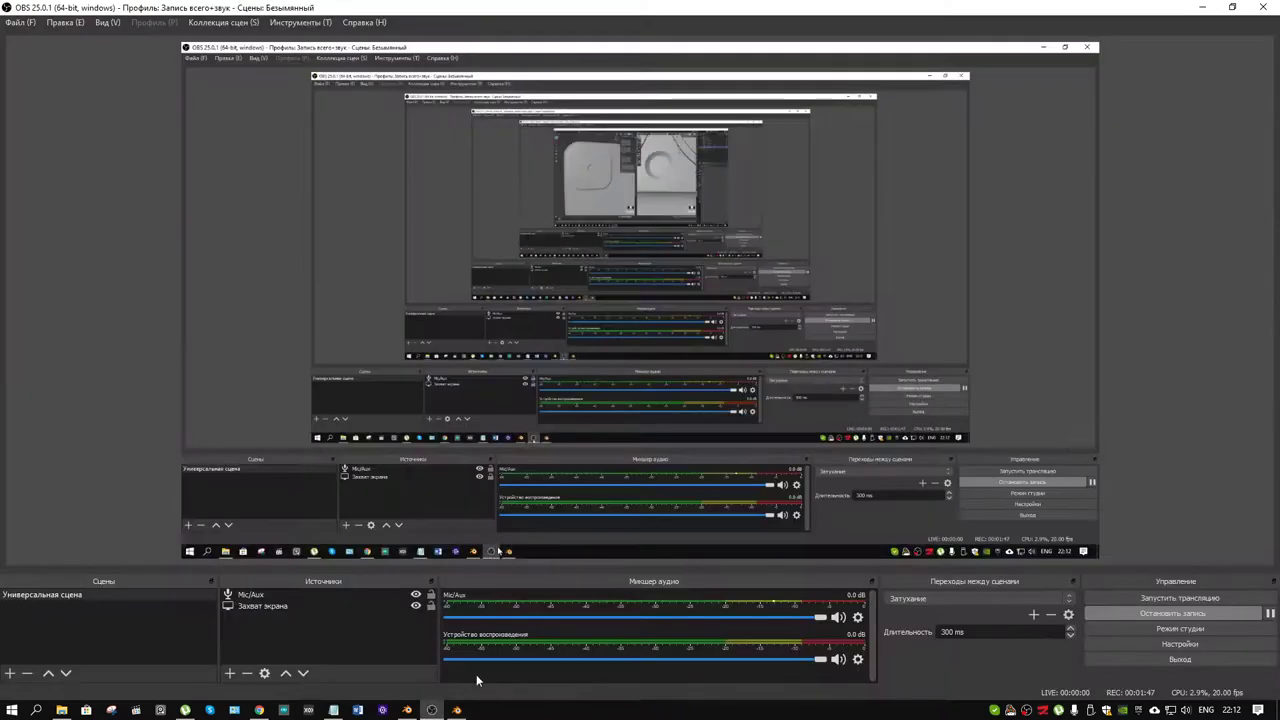